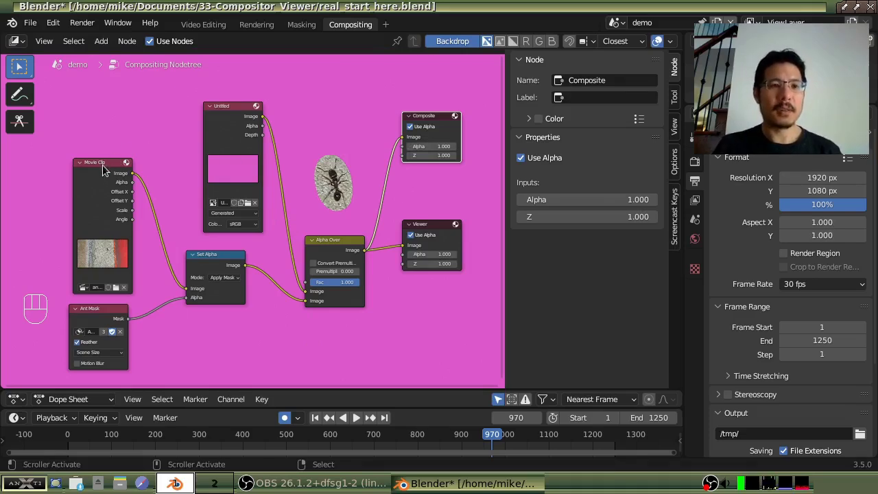
Select the Movie Clip node and box-zoom the node tree onto it with Shift+B.
left_click(106, 168)
left_click(105, 158)
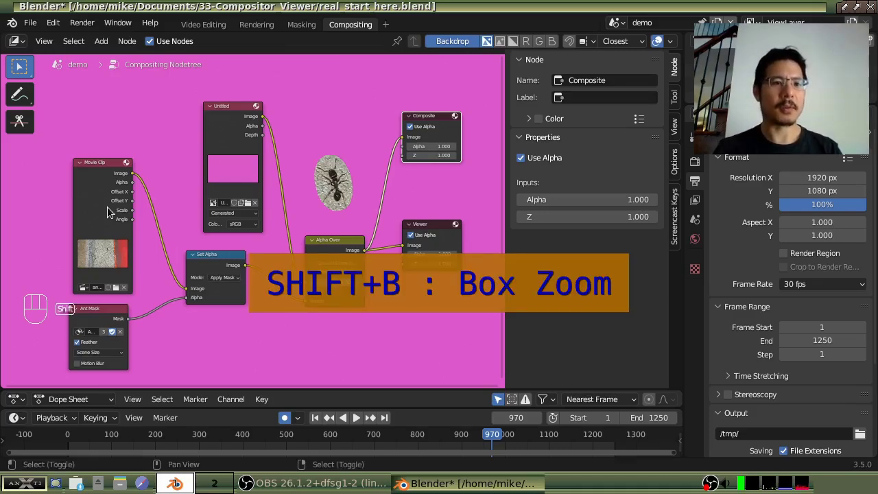
key("shift+b")
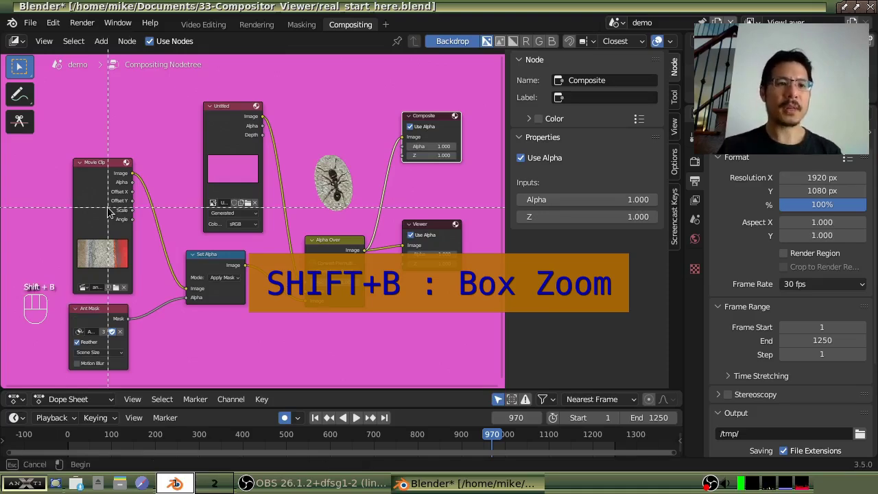
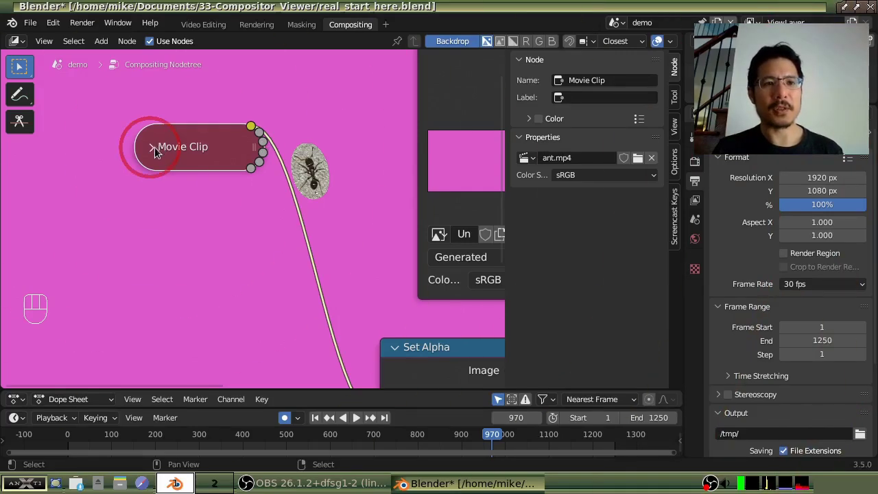
Expand the collapsed Movie Clip node again and nudge through its frame with the arrow keys.
left_click(152, 151)
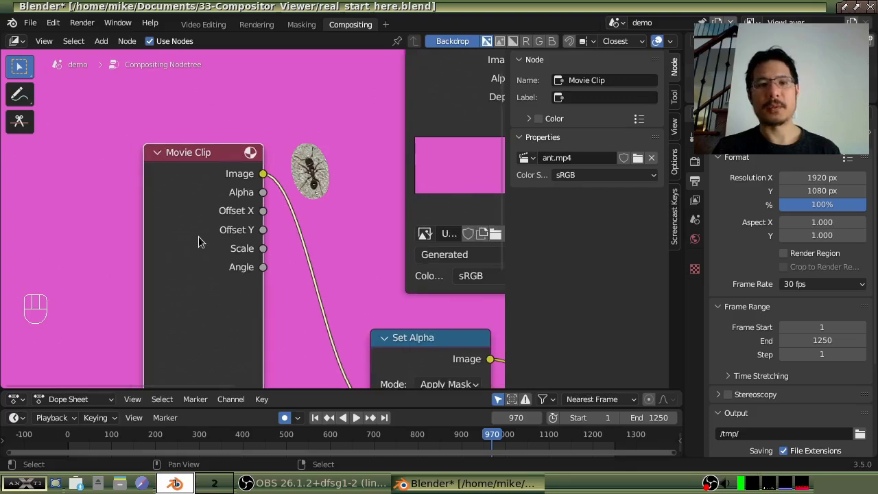
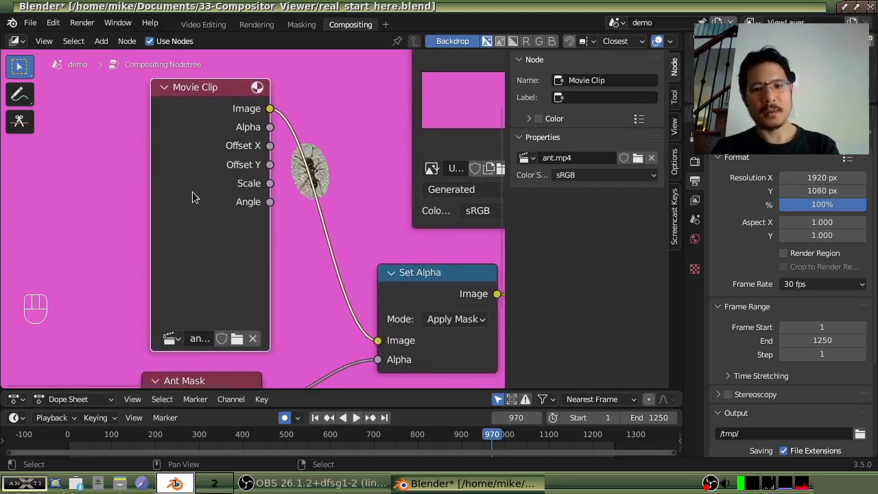
key("Right")
key("Left")
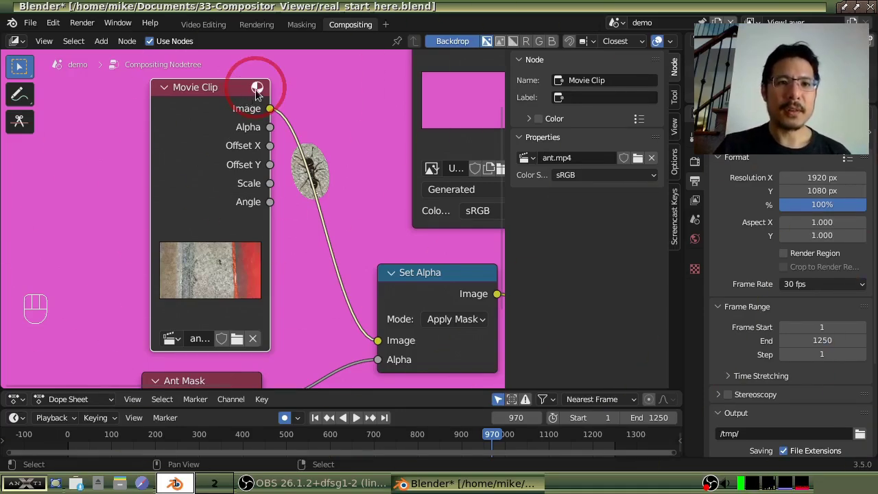
Toggle the Movie Clip node's image preview off and on twice, leaving the ant thumbnail showing.
left_click(260, 91)
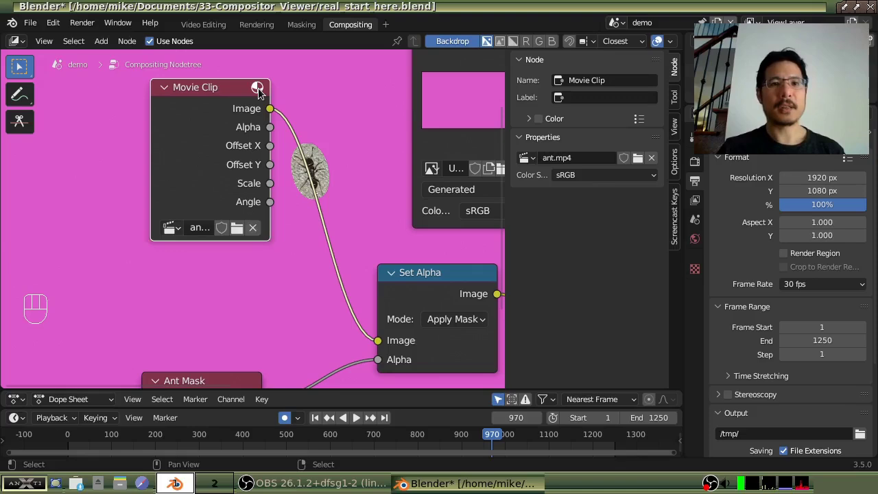
left_click(262, 95)
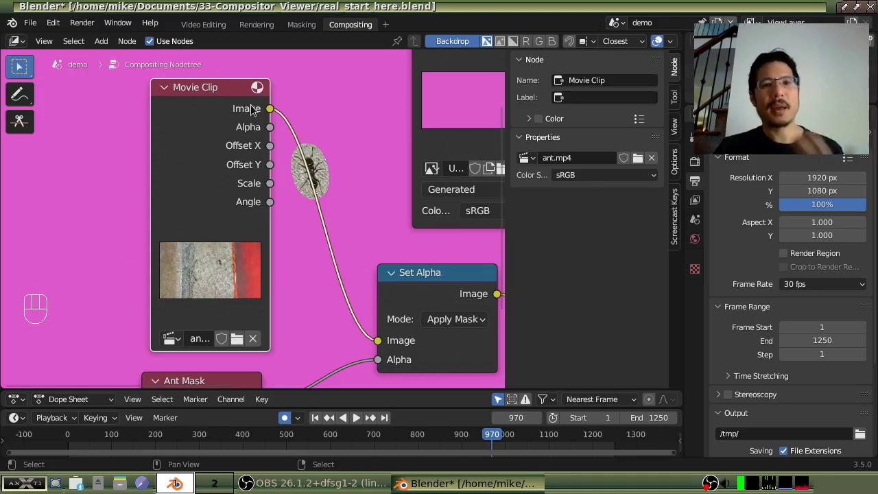
left_click(258, 92)
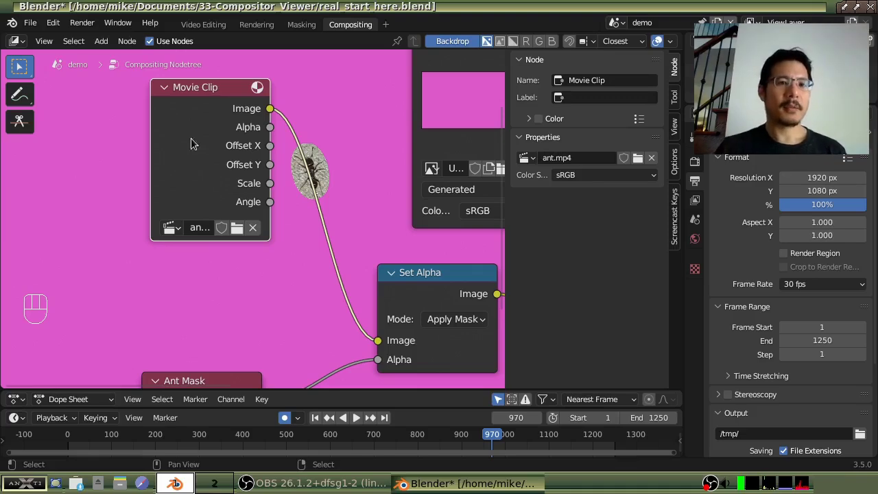
left_click(265, 91)
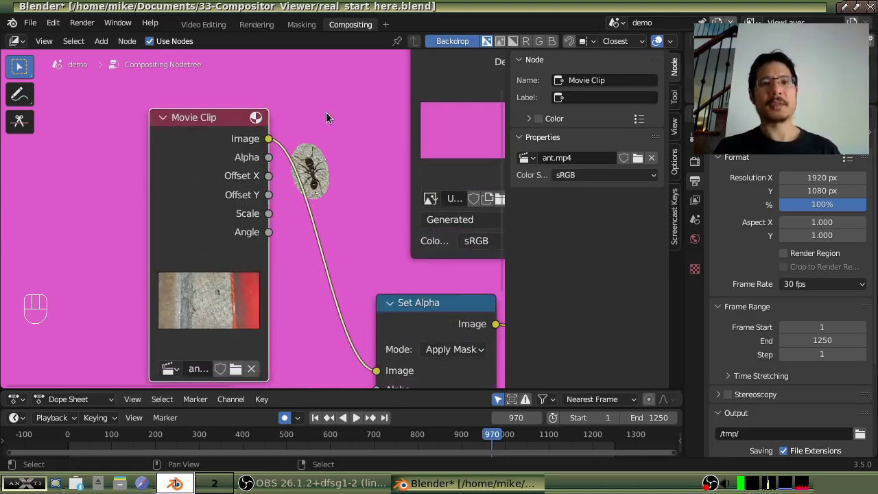
Collapse the Untitled image node and the Movie Clip node to their headers.
left_click_drag(351, 140, 287, 156)
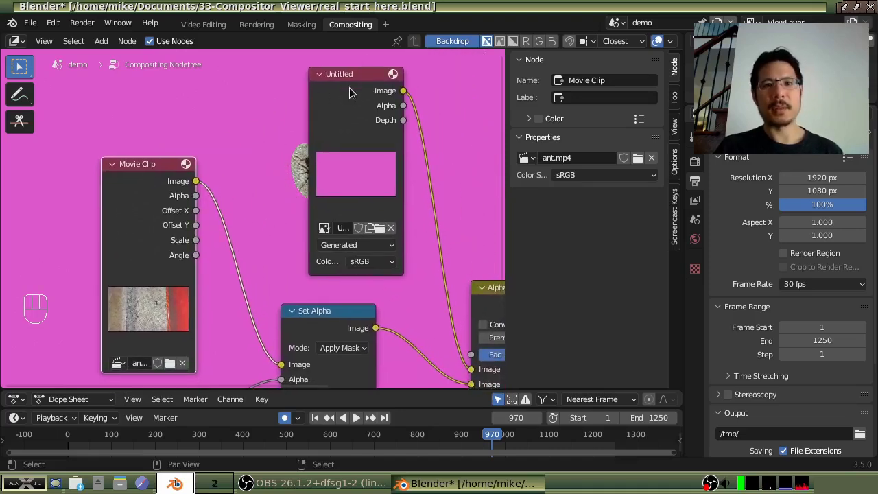
left_click(397, 77)
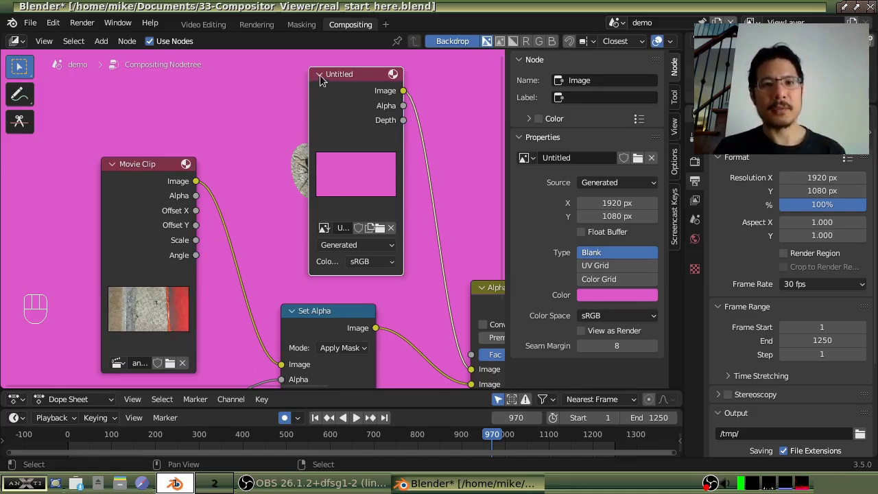
left_click(325, 76)
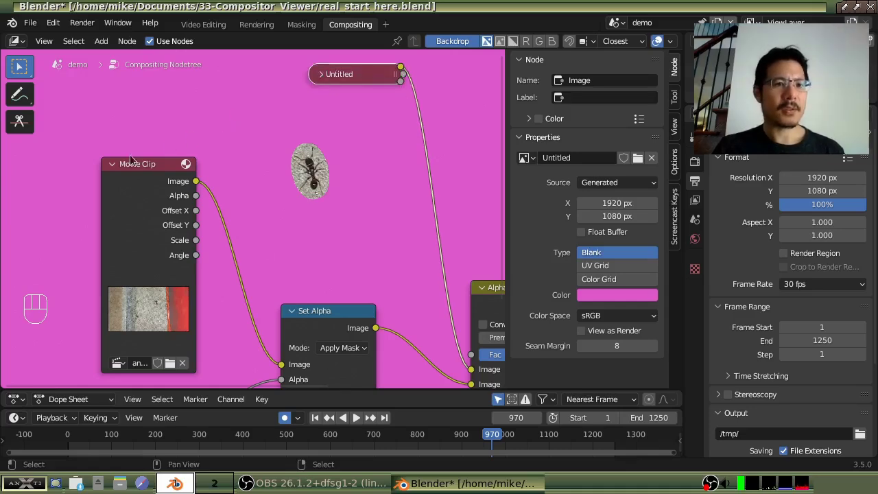
left_click(117, 166)
Collapse and re-expand the Set Alpha node, then expand the Movie Clip and Untitled image nodes again.
left_click_drag(229, 300, 238, 221)
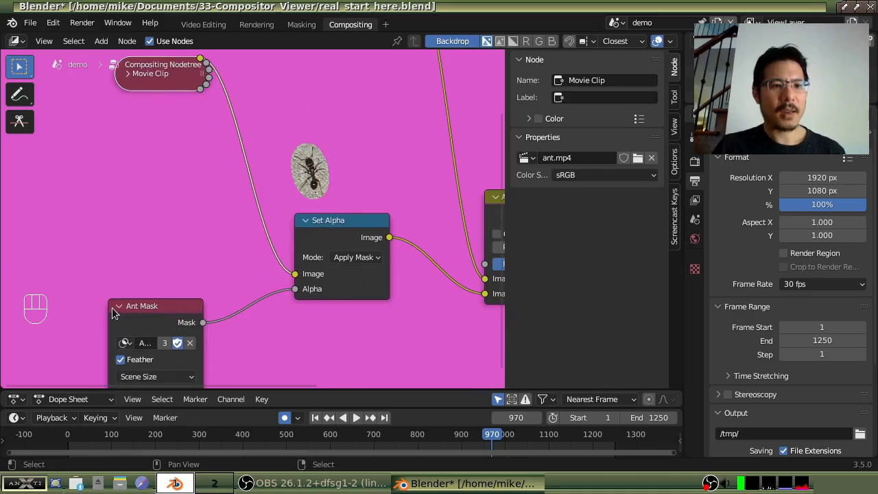
left_click(119, 309)
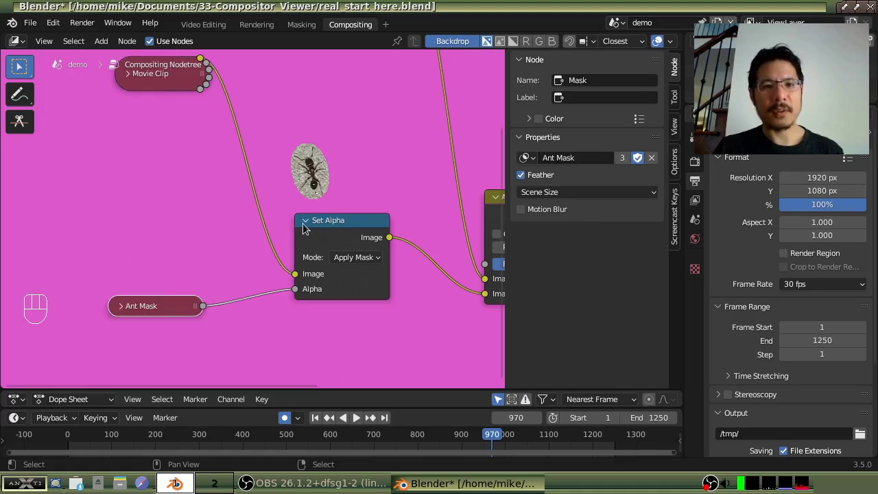
left_click(310, 224)
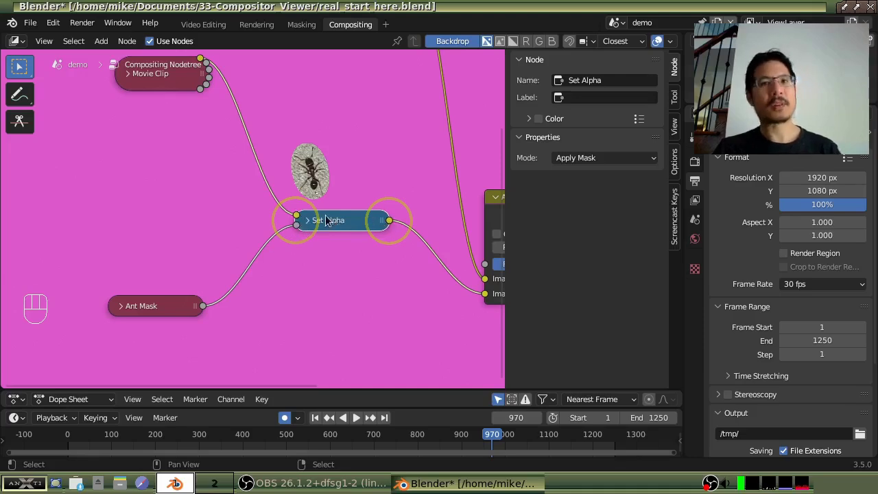
left_click(314, 225)
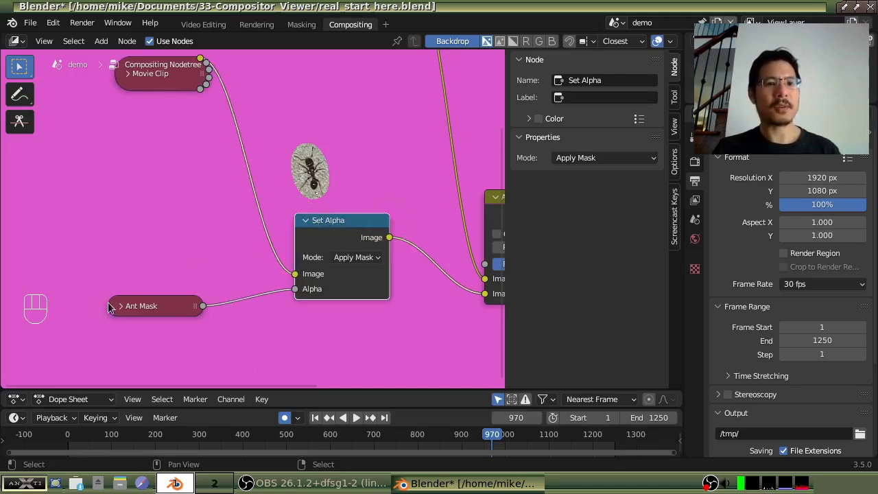
left_click(127, 308)
left_click_drag(193, 208, 165, 305)
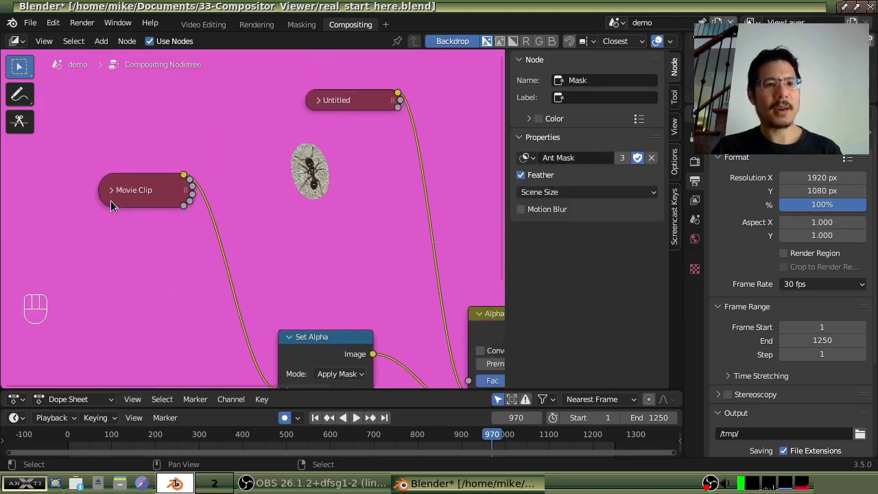
left_click(114, 199)
left_click(322, 106)
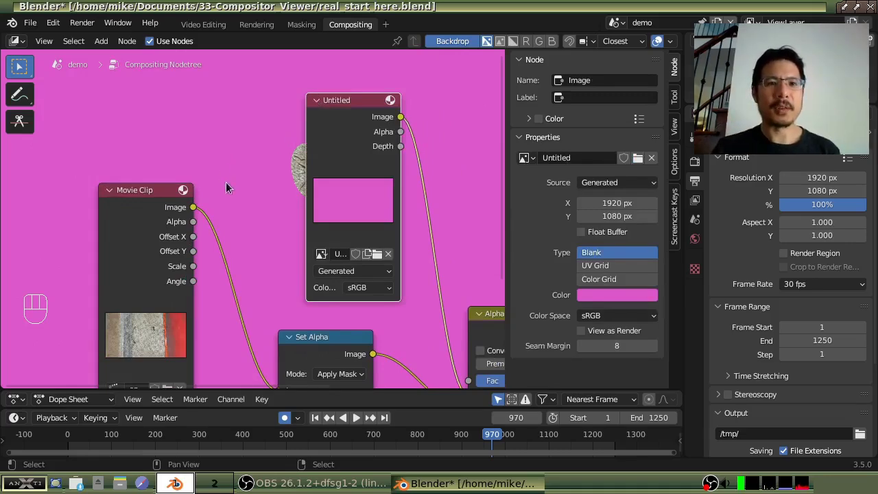
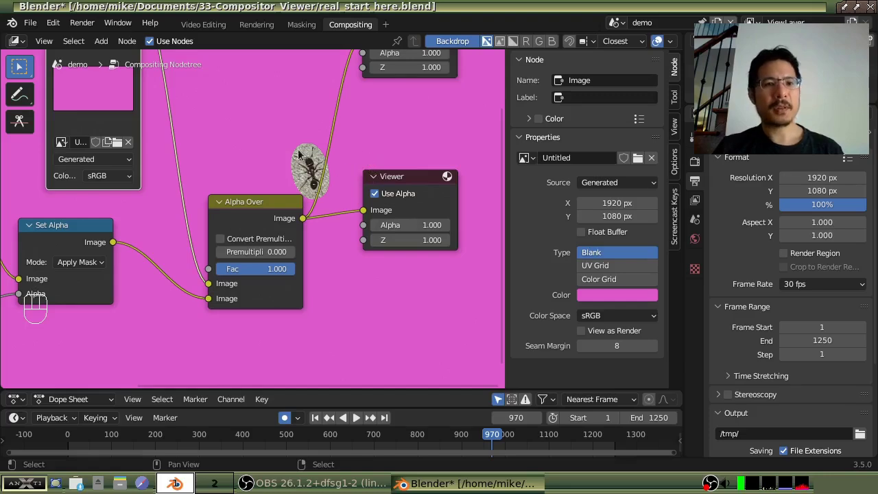
Attach the Viewer to the Untitled image node's Image output instead of the Alpha Over result.
left_click_drag(405, 179, 419, 188)
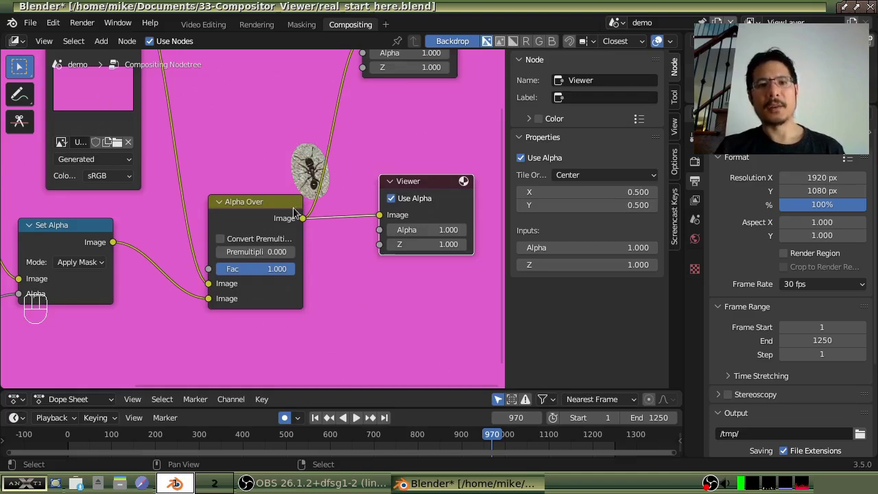
left_click_drag(275, 143, 256, 203)
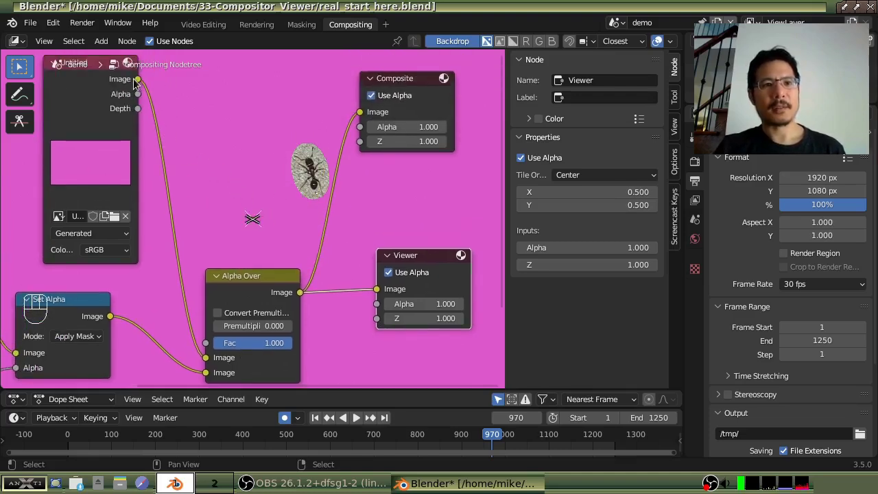
left_click(142, 81)
Cycle the Viewer through the Untitled node's Alpha and Depth outputs and back to Image.
left_click_drag(357, 281, 377, 292)
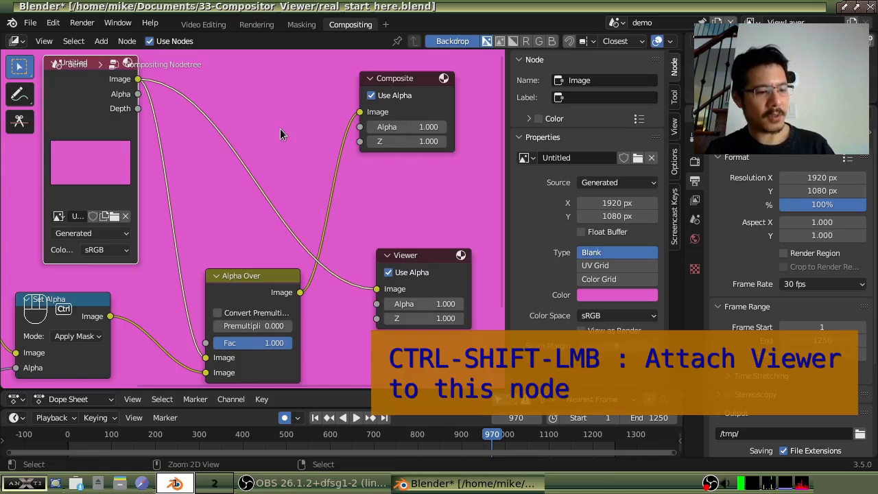
left_click(91, 105)
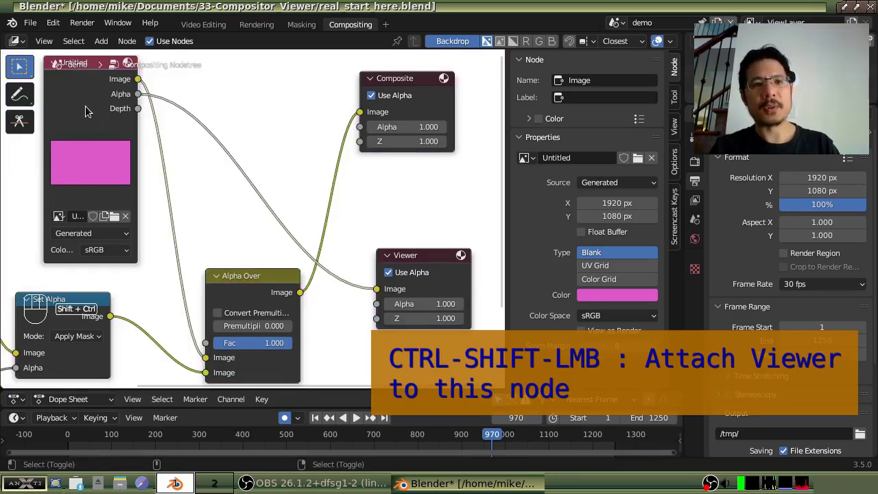
left_click(90, 109)
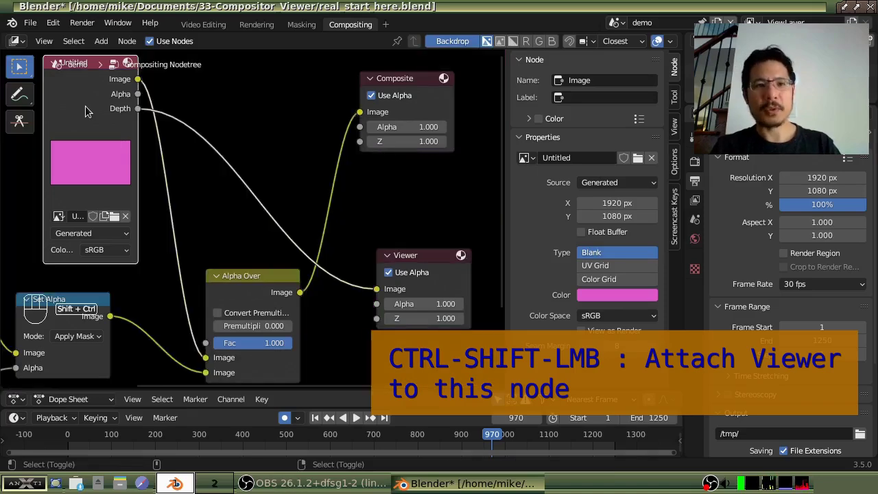
left_click(90, 109)
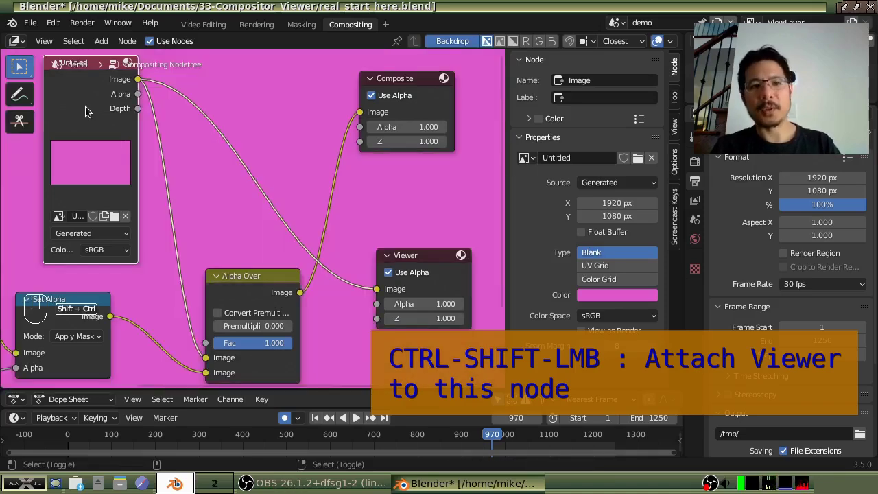
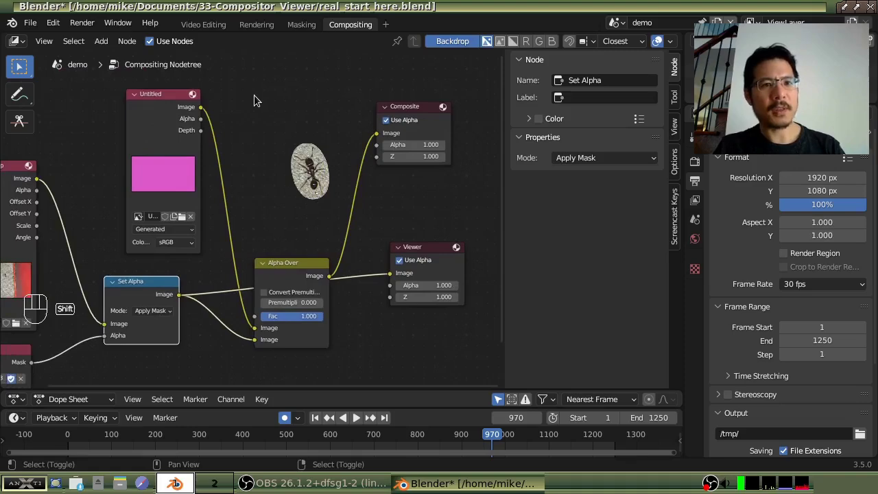
Add a second Viewer node, feed it the Untitled image, and make the original ant Viewer active.
key("shift+a")
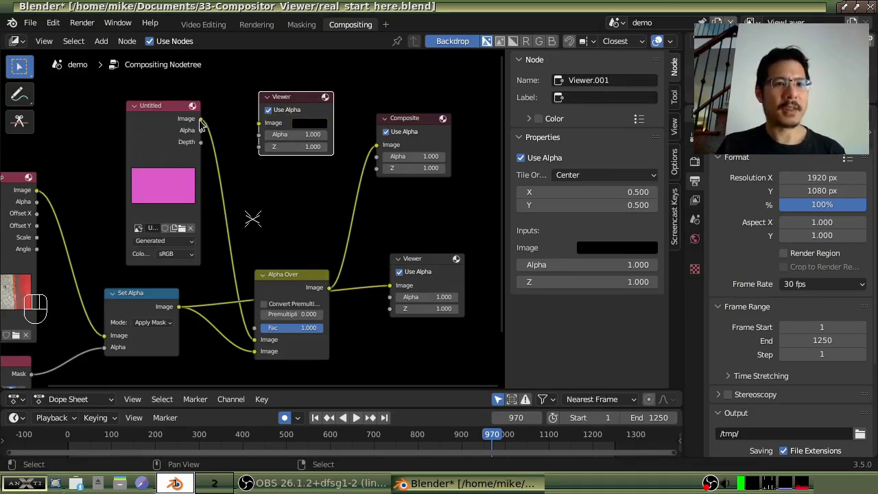
left_click(207, 122)
left_click_drag(211, 122, 264, 128)
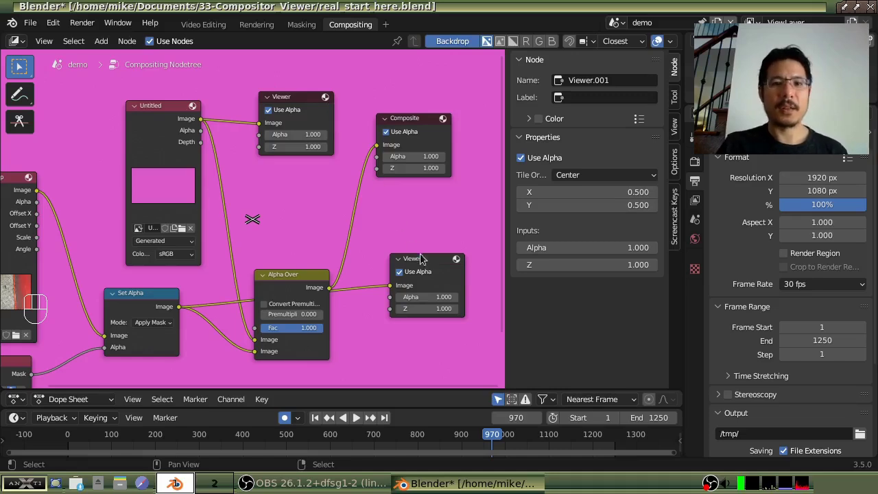
left_click(442, 262)
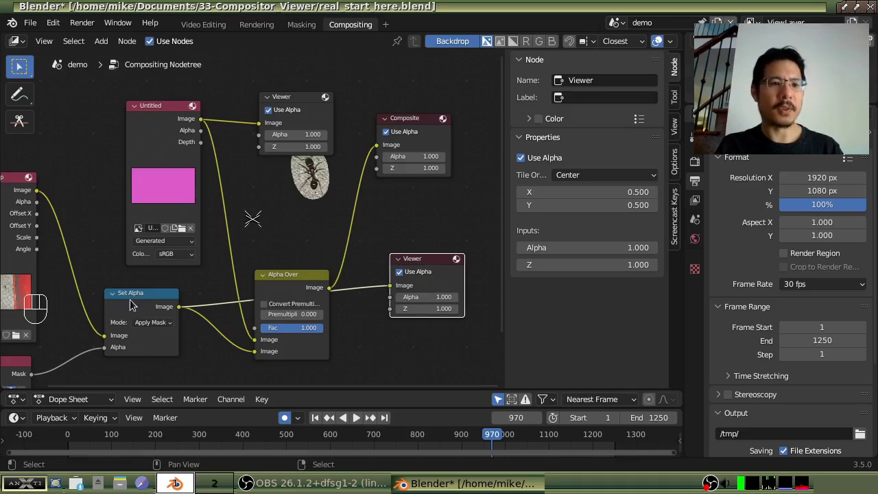
Cycle the Viewer through the Untitled image node's outputs, then switch it back to the ant composite.
left_click(152, 145)
left_click(157, 154)
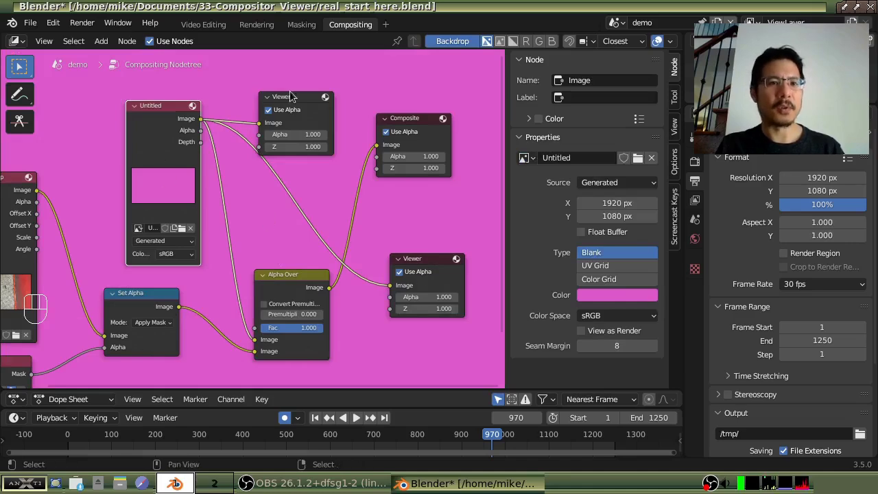
left_click(165, 143)
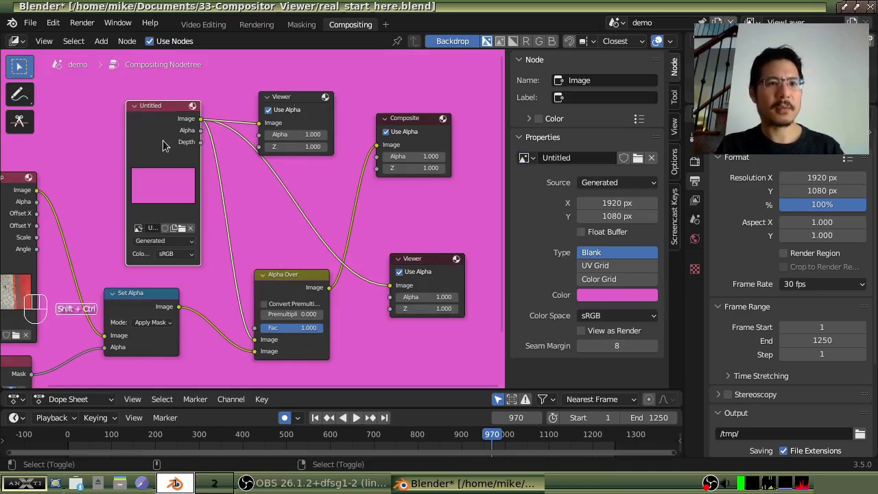
left_click(165, 143)
left_click(164, 143)
left_click(165, 142)
left_click(164, 142)
left_click(128, 307)
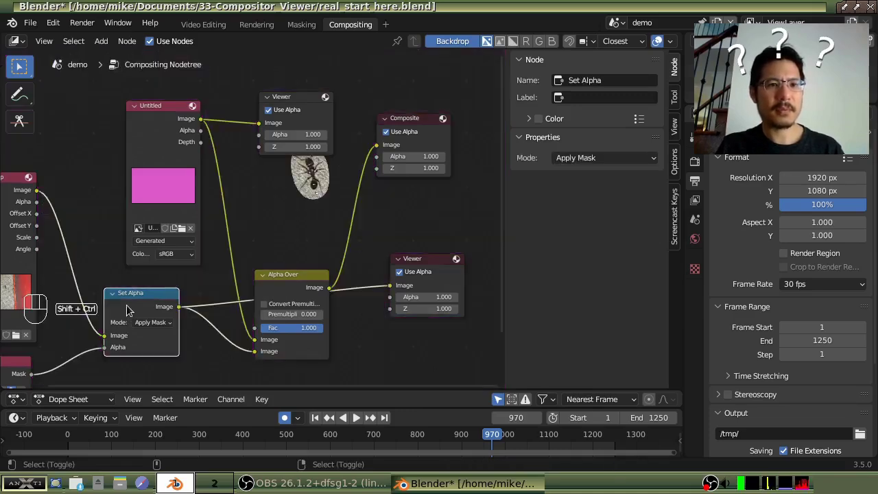
left_click(128, 308)
Repeatedly cycle the Viewer connection across the Untitled image node's sockets again.
left_click(282, 291)
left_click(161, 137)
left_click(162, 137)
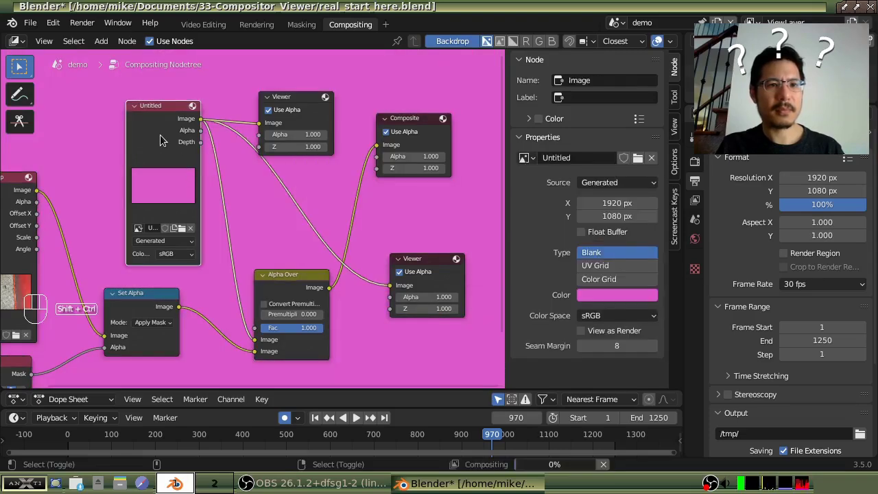
left_click(161, 137)
left_click(162, 137)
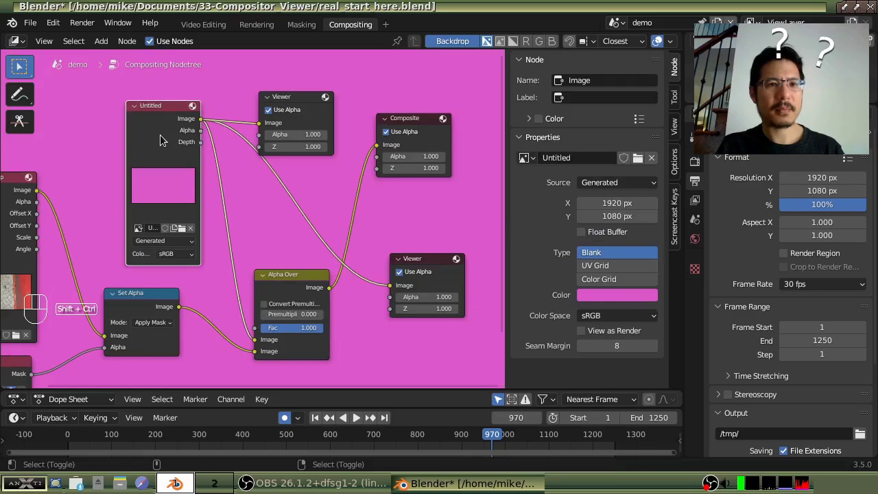
left_click(162, 137)
left_click(162, 137)
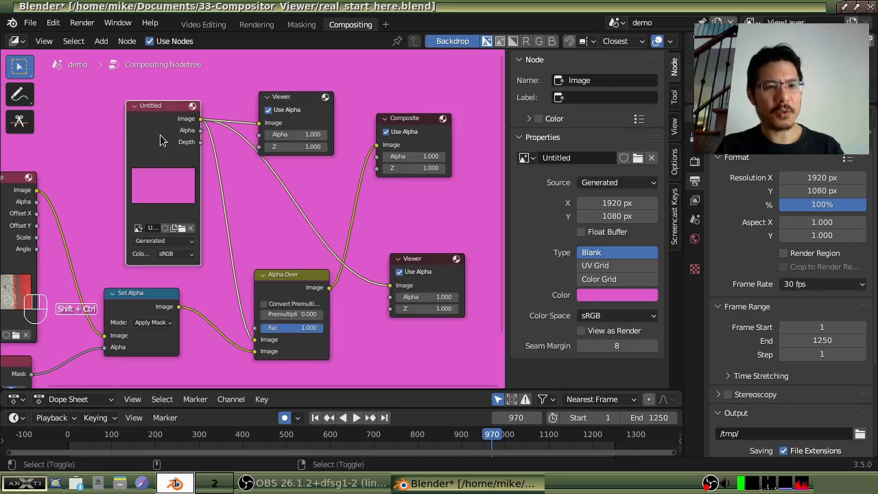
left_click(162, 137)
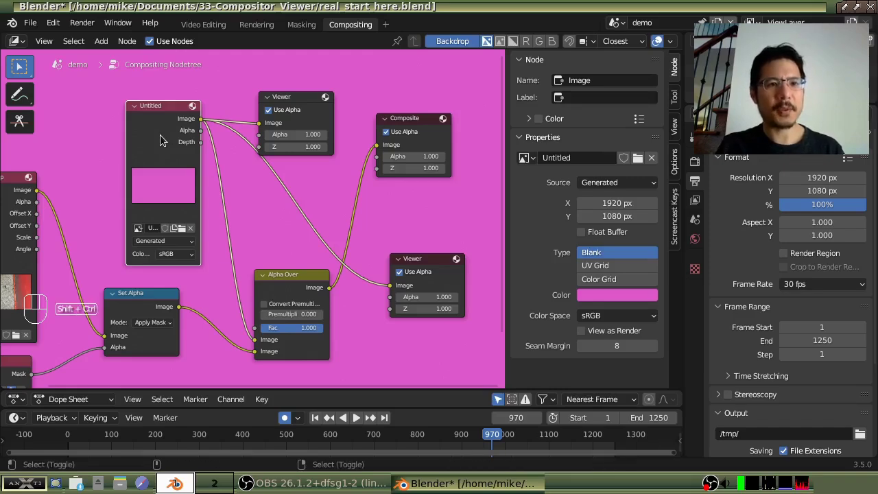
left_click(162, 137)
left_click(170, 142)
left_click(169, 148)
left_click(169, 149)
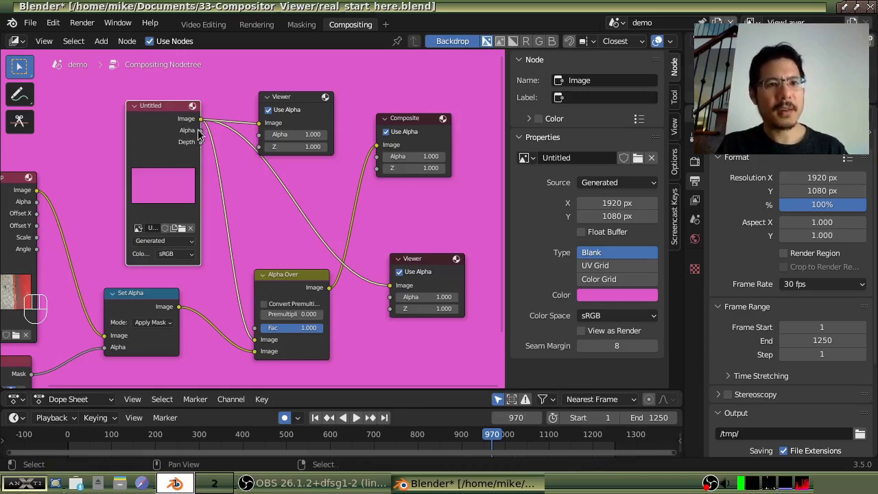
Link the blank image's Alpha output into the tree and reconnect the Viewer to the masked ant footage.
left_click(203, 133)
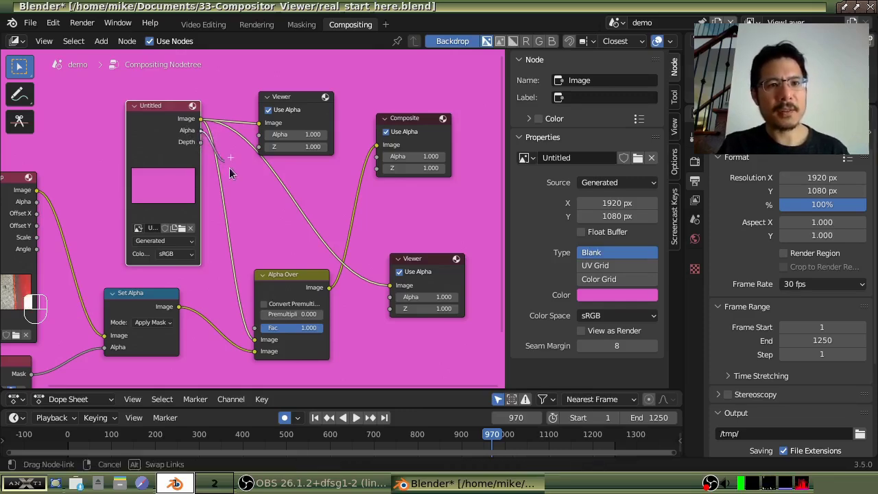
left_click_drag(344, 273, 392, 289)
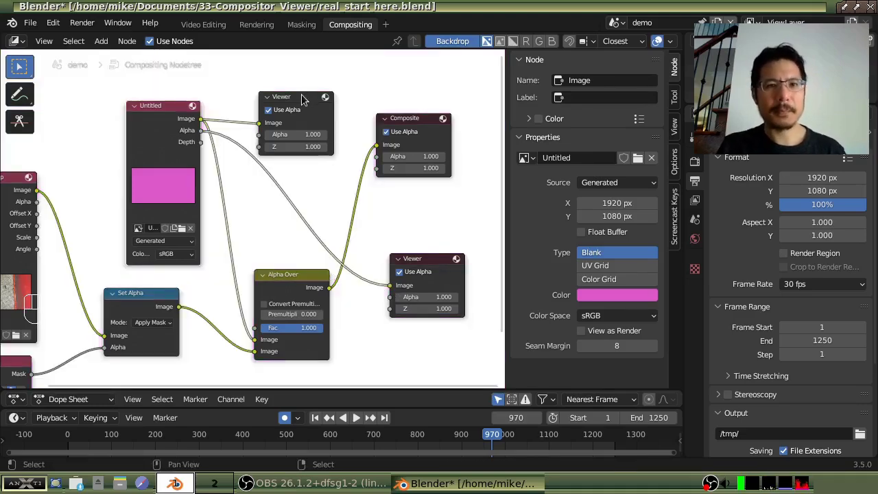
left_click(424, 260)
left_click(166, 144)
left_click(118, 313)
left_click_drag(124, 223, 189, 190)
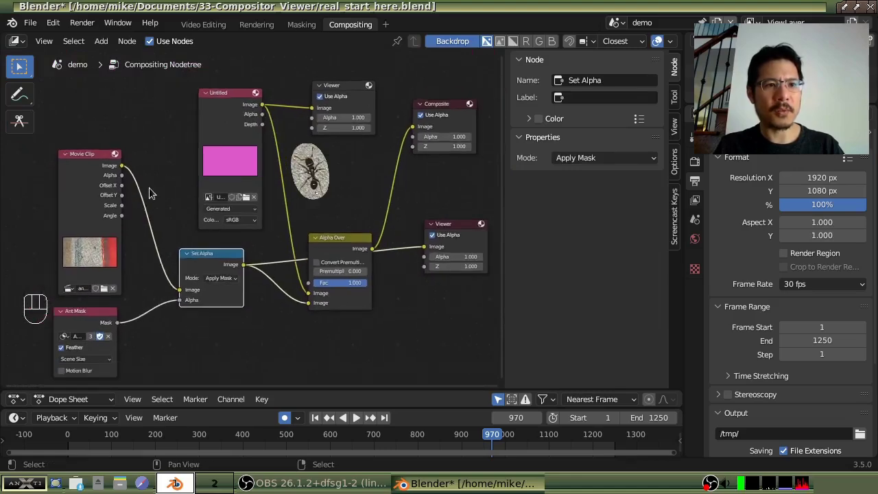
Send the pink Untitled image to the Viewer so the backdrop shows the blank pink frame.
left_click(85, 189)
left_click(85, 189)
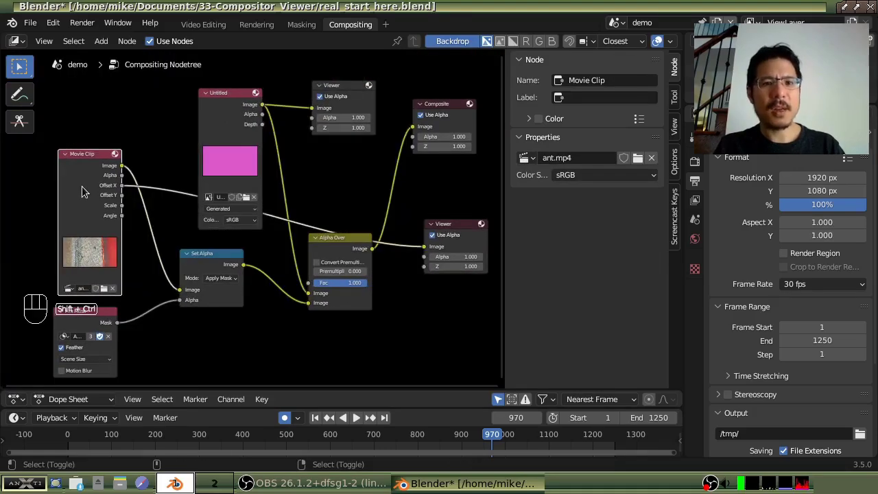
left_click(86, 189)
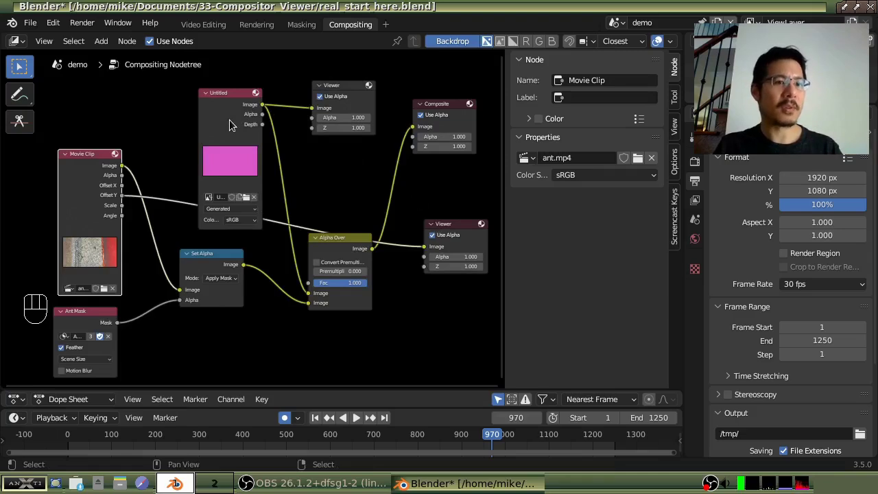
left_click(233, 122)
left_click(233, 122)
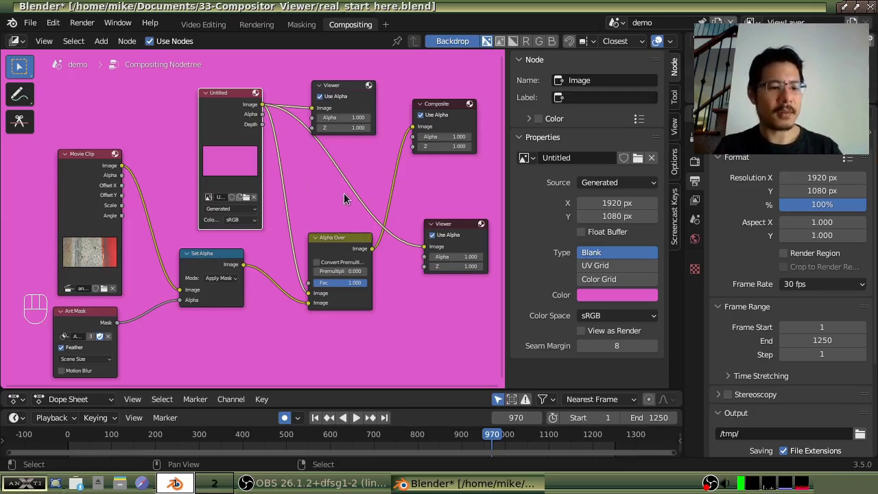
Add a Split Viewer below the Viewer and wire the Movie Clip and Set Alpha images into its two inputs.
key("shift+a")
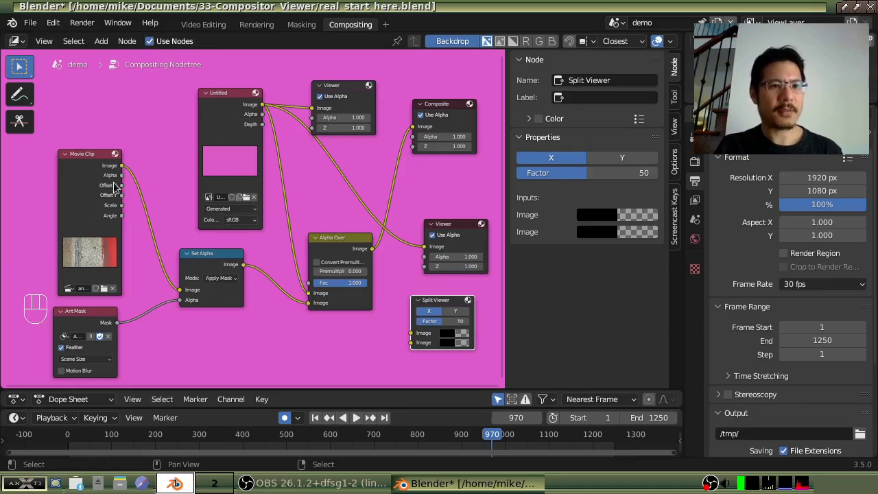
left_click(129, 171)
left_click_drag(246, 239, 418, 339)
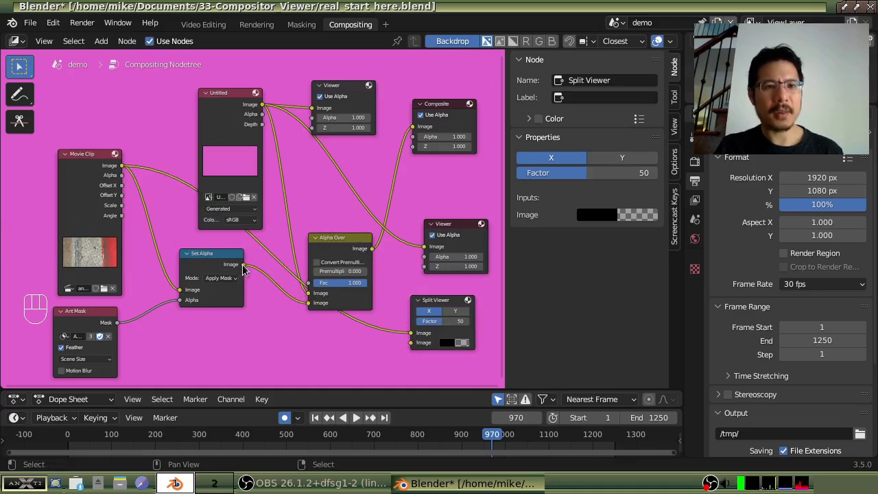
left_click(250, 270)
left_click_drag(262, 292, 418, 347)
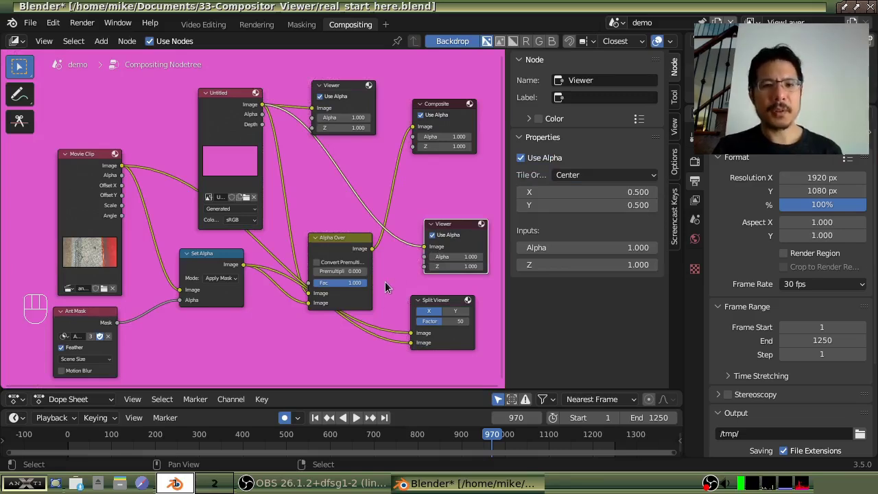
Move the Alpha Over node higher in the compositor tree.
left_click(339, 243)
left_click_drag(341, 207, 351, 159)
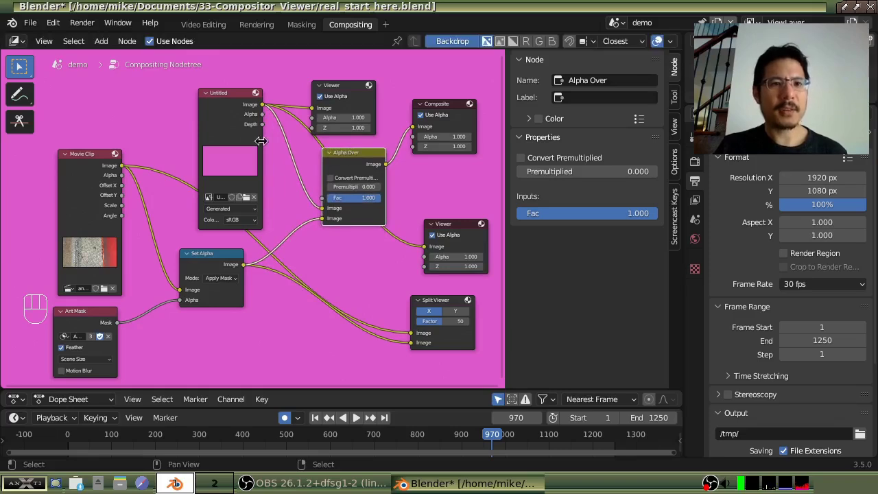
left_click(235, 95)
left_click_drag(241, 64, 232, 99)
Reposition the Movie Clip and Set Alpha nodes so Set Alpha still feeds both Split Viewer inputs.
left_click_drag(268, 250, 297, 148)
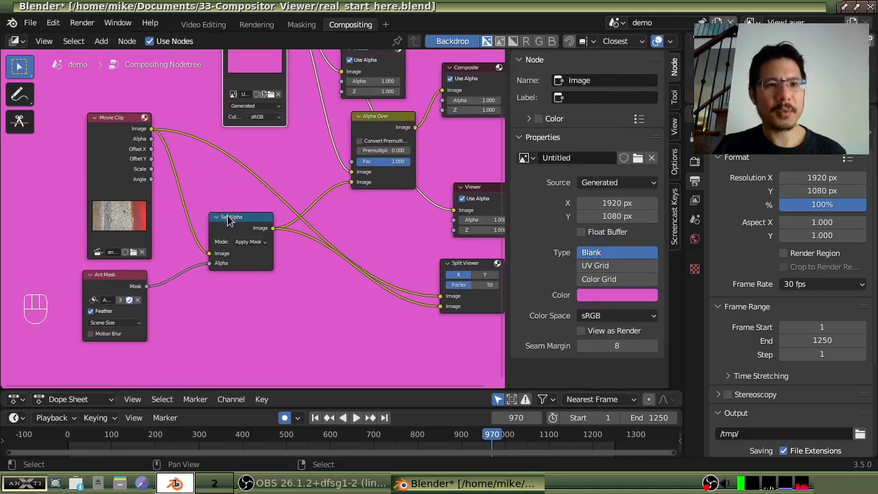
left_click_drag(125, 122, 148, 146)
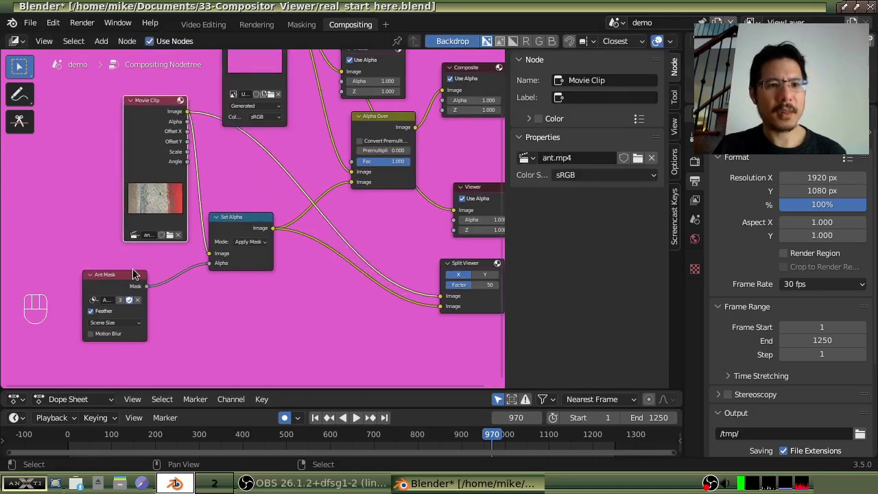
left_click_drag(124, 280, 144, 265)
left_click_drag(241, 219, 318, 263)
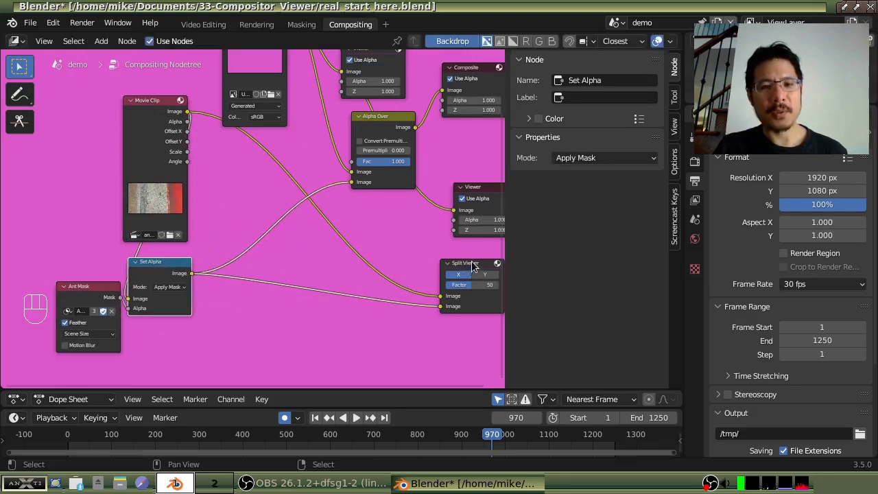
Activate the Split Viewer in the backdrop and move it beside, then below, the Alpha Over node.
left_click(476, 269)
left_click_drag(478, 271, 283, 175)
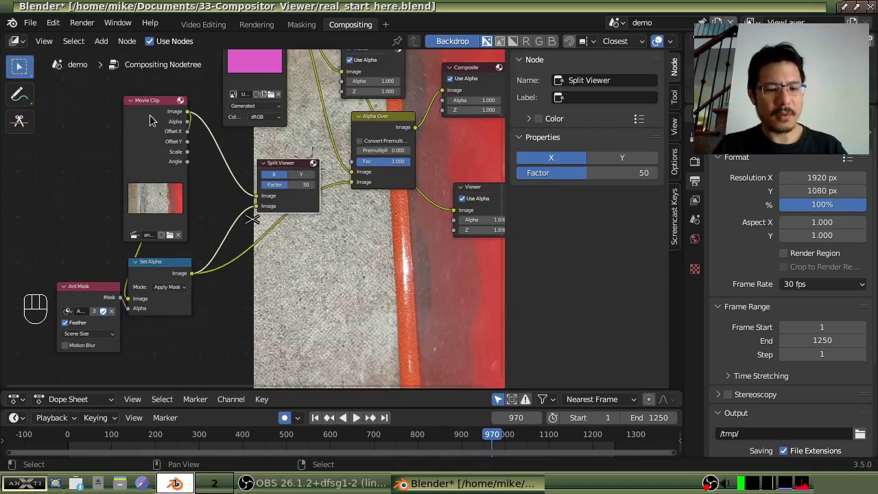
key("shift+b")
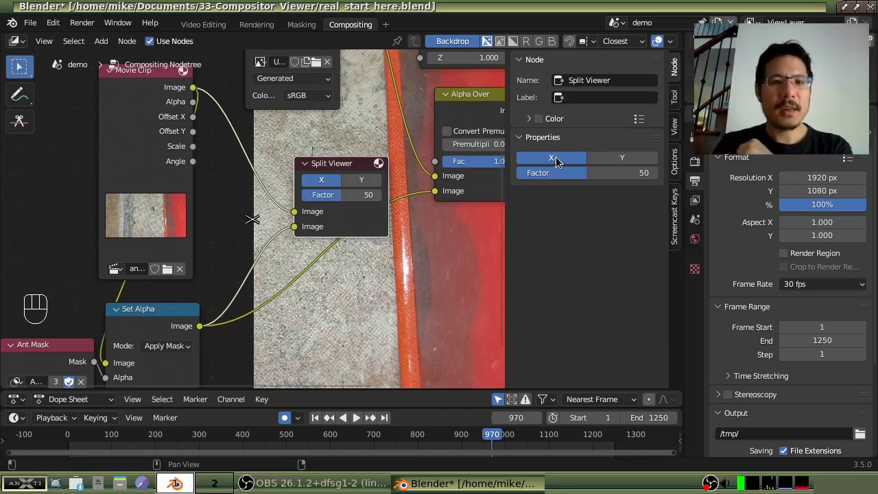
left_click(634, 164)
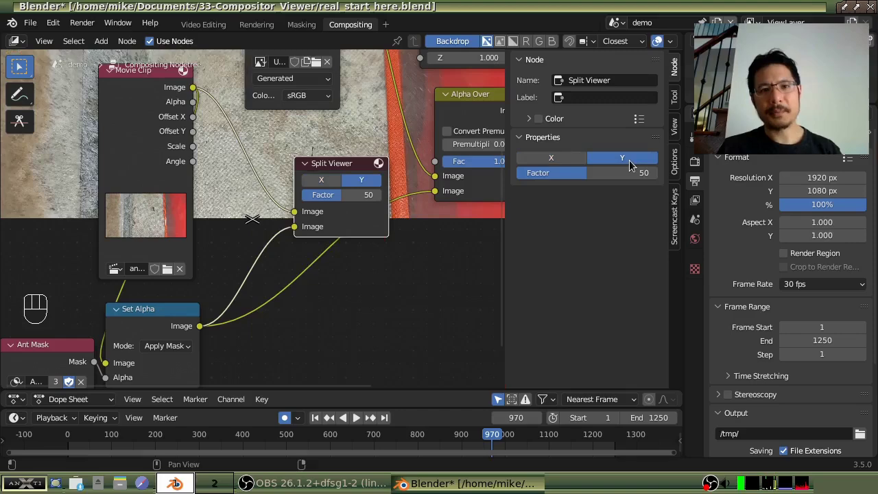
left_click_drag(341, 171, 371, 250)
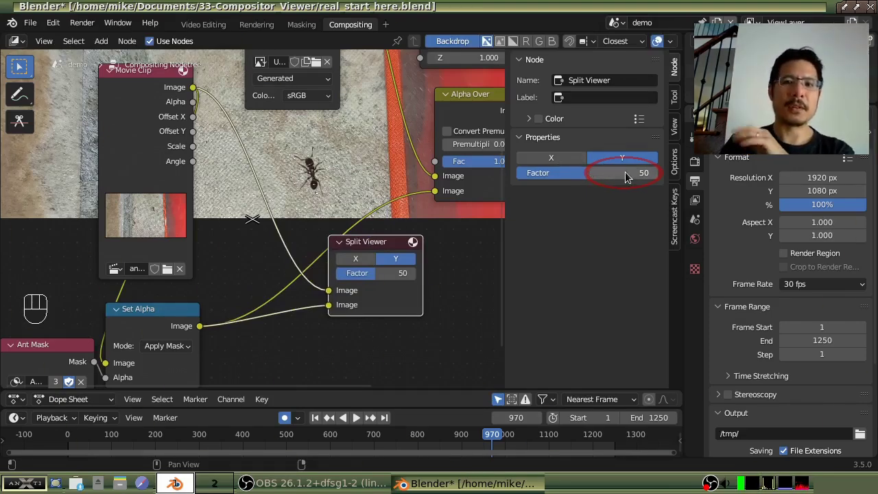
left_click_drag(619, 176, 617, 175)
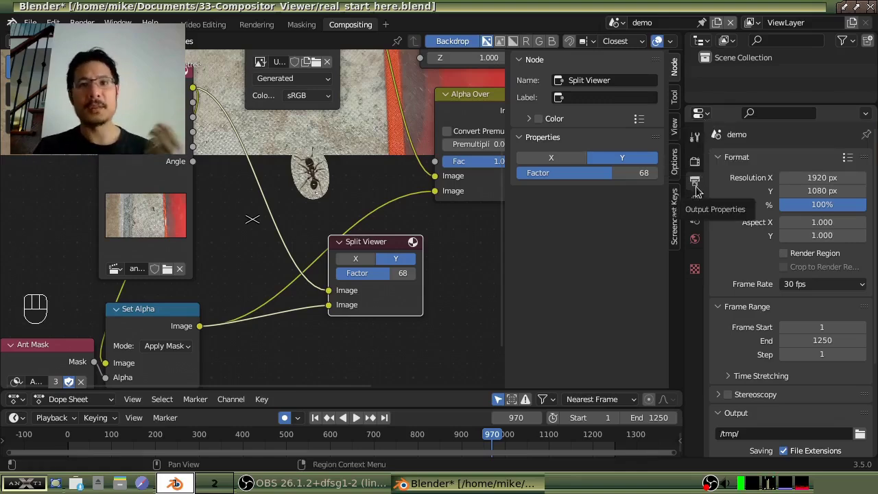
Pan the node editor toward the Alpha Over, Composite and Viewer nodes.
left_click(699, 194)
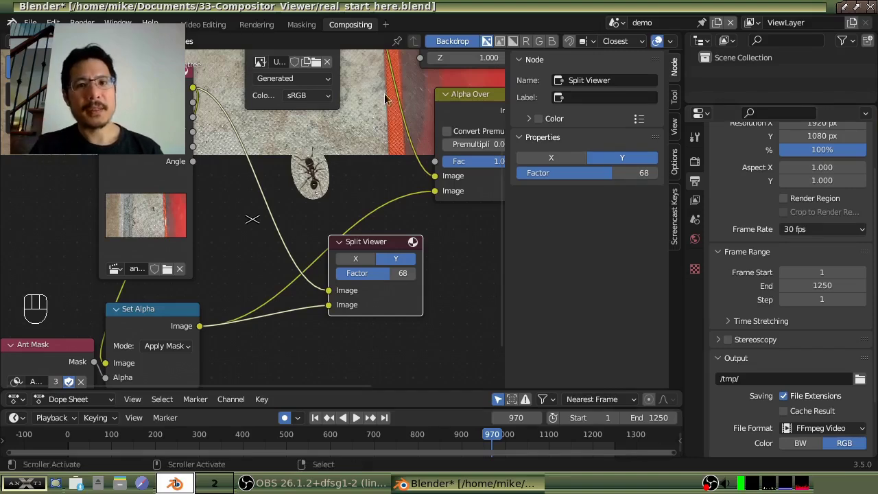
Bring the output nodes into view and move the Composite node higher up.
left_click_drag(402, 112, 204, 228)
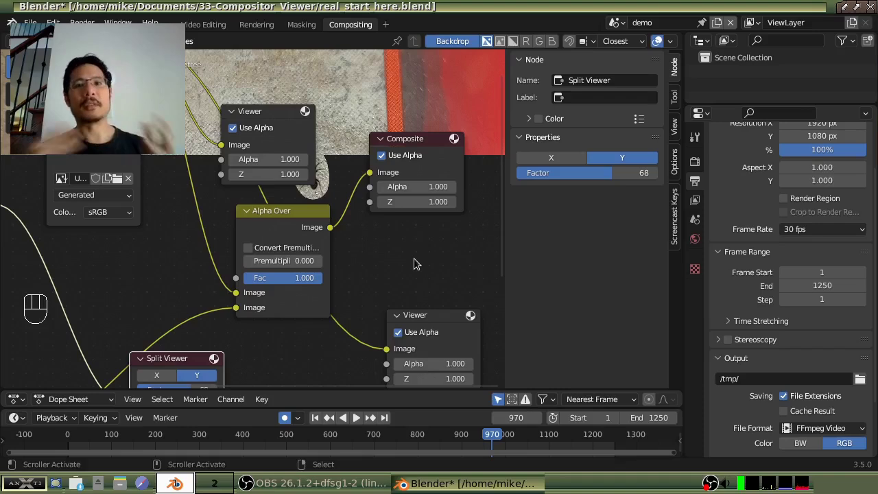
left_click_drag(419, 142, 435, 120)
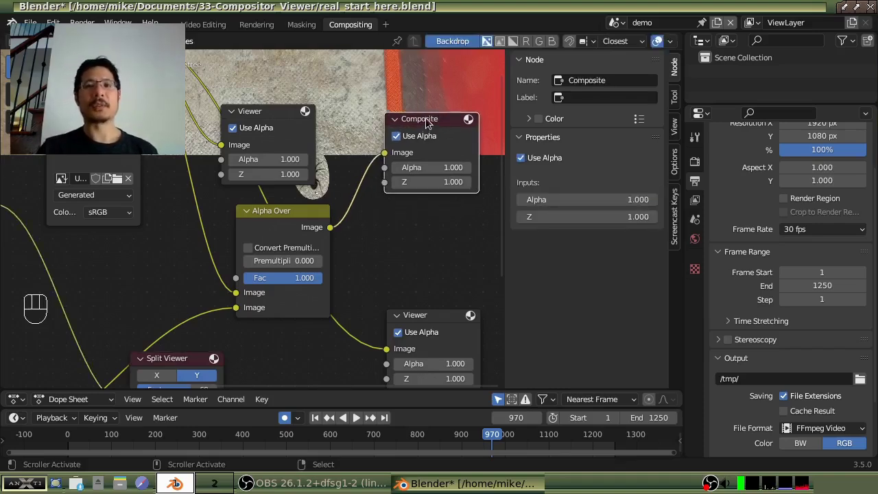
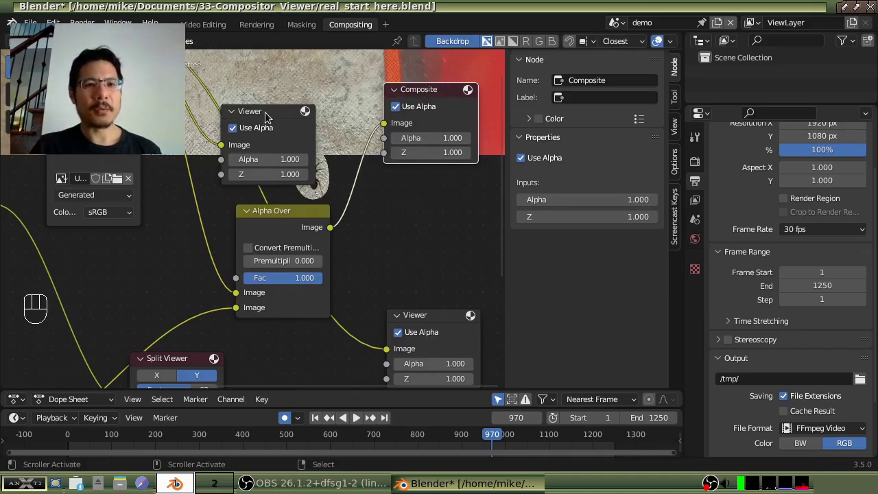
Delete the upper Viewer node and pan down to the Alpha Over and lower Viewer.
left_click(268, 120)
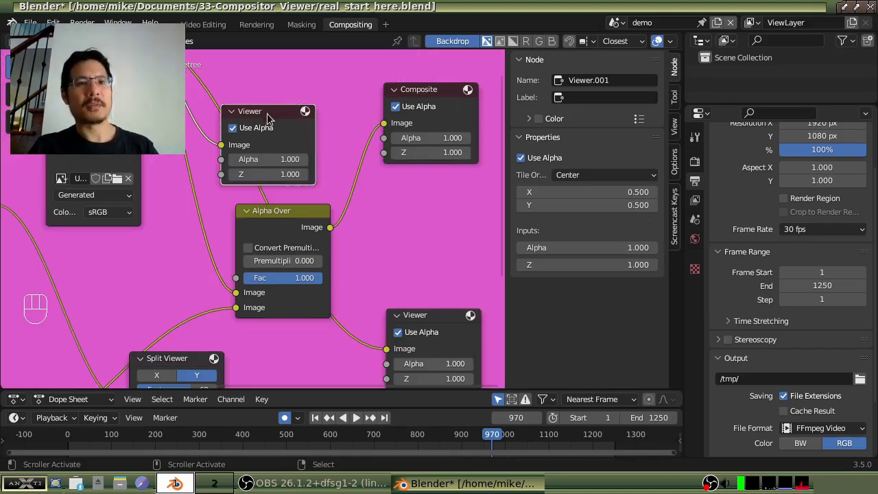
left_click_drag(269, 116, 276, 118)
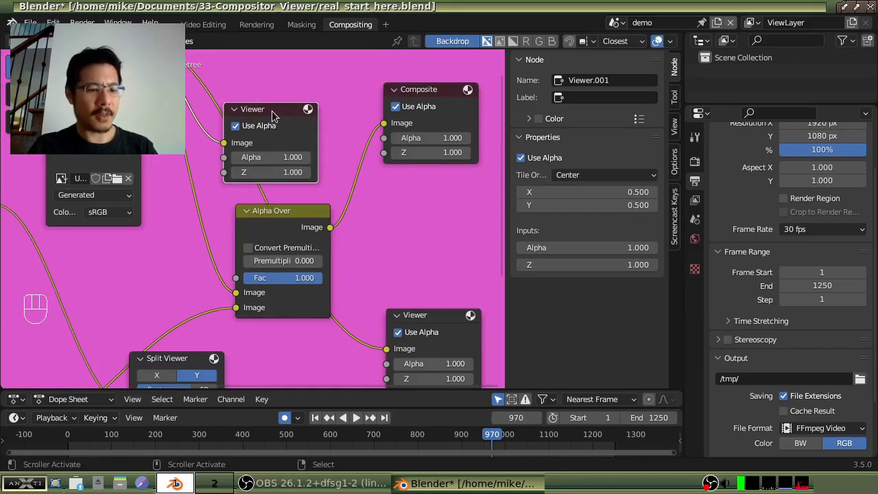
key("x")
left_click_drag(279, 130, 315, 384)
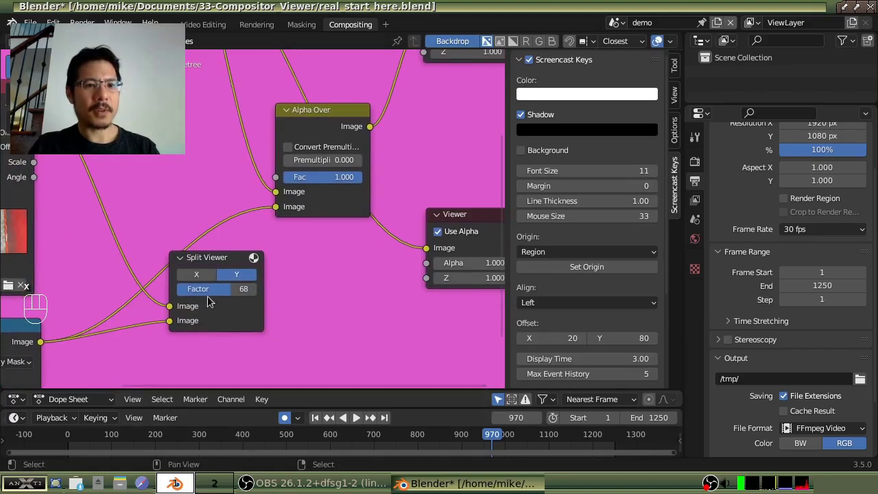
Delete the Split Viewer node, leaving Composite, Alpha Over and a single Viewer together.
left_click(224, 263)
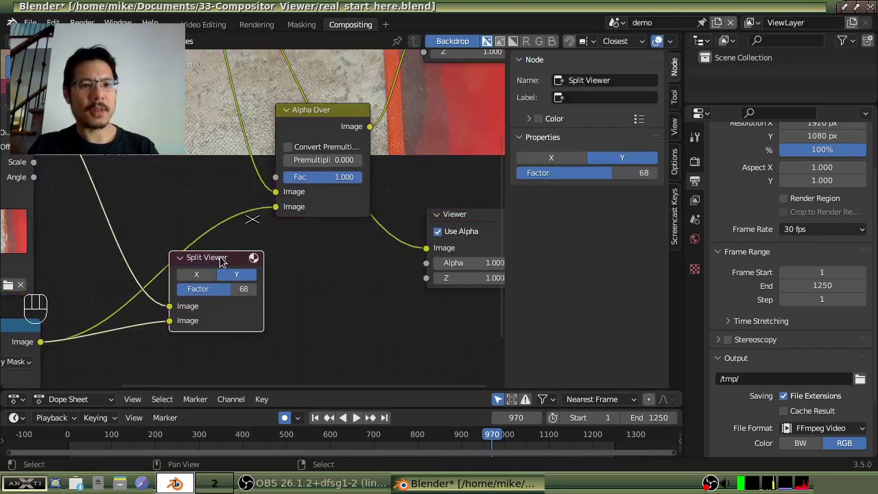
key("x")
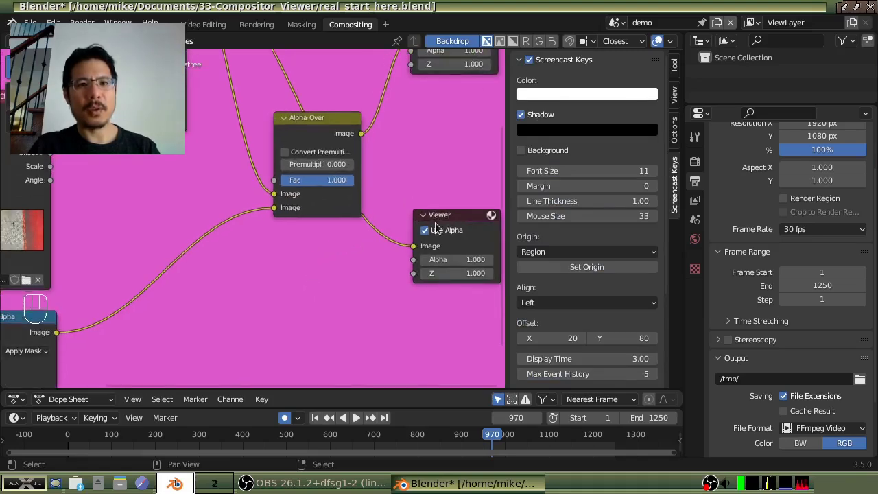
left_click_drag(405, 174, 384, 247)
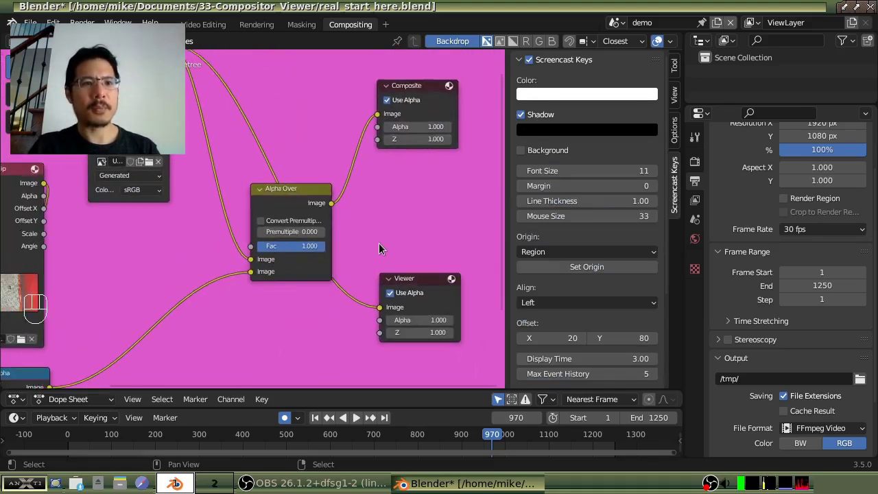
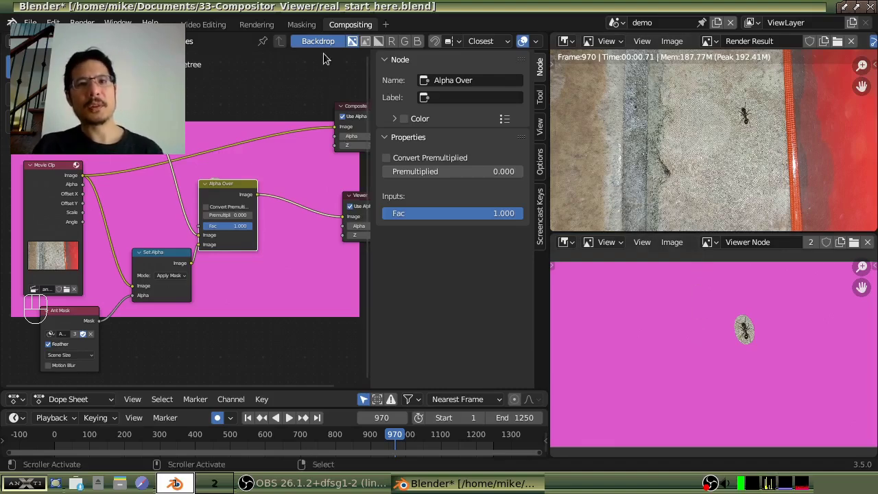
Turn off the backdrop preview and center the ant in the Render Result image.
left_click(324, 47)
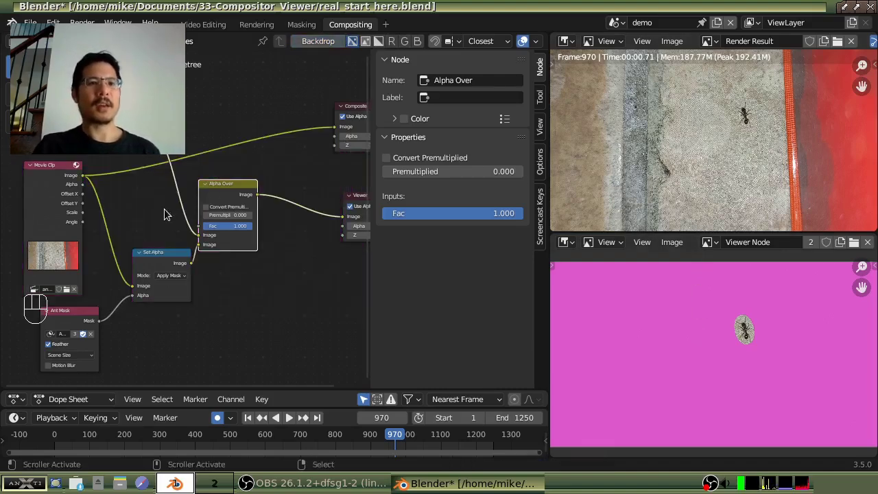
middle_click(158, 210)
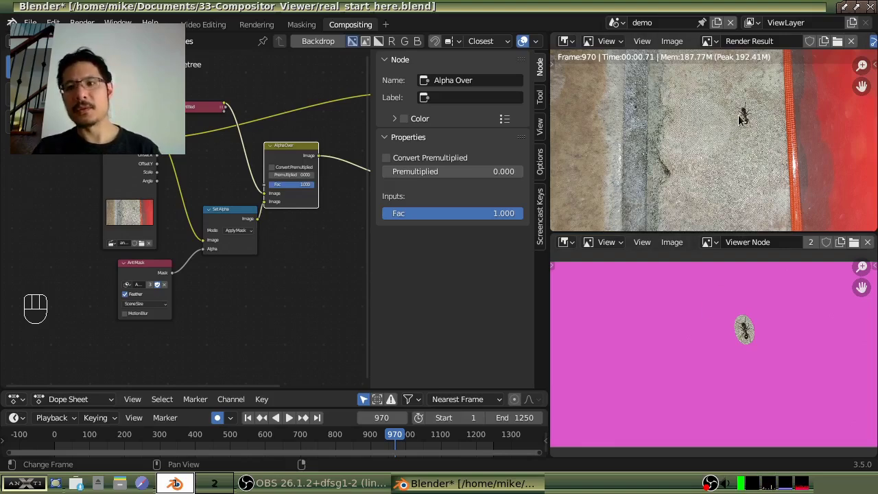
left_click_drag(748, 115, 673, 170)
Zoom into the ant in the Render Result and the masked ant on magenta in the Viewer image.
key("shift+b")
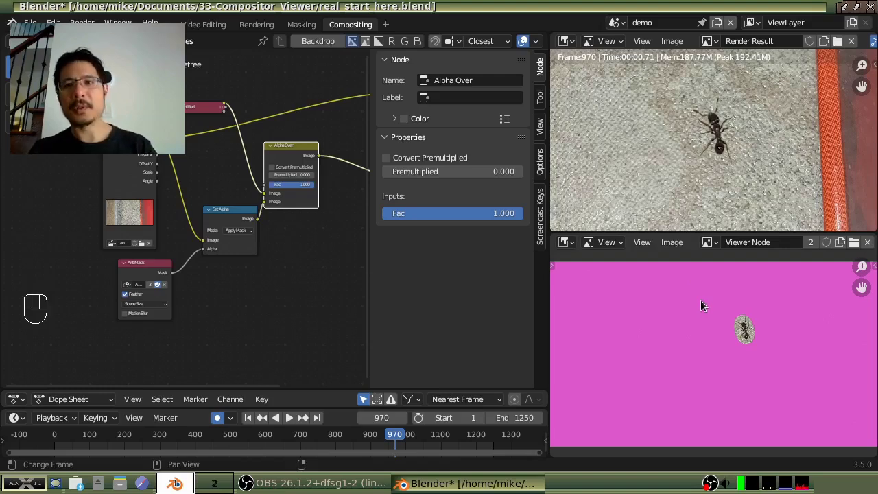
key("shift+b")
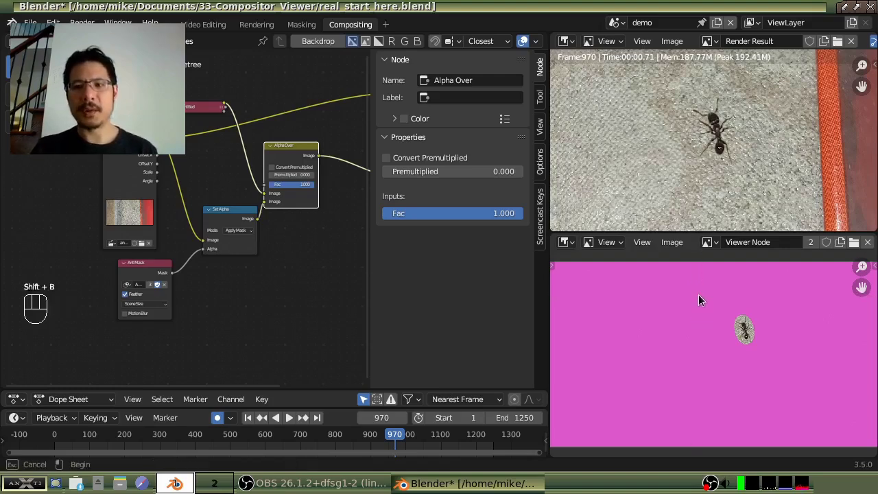